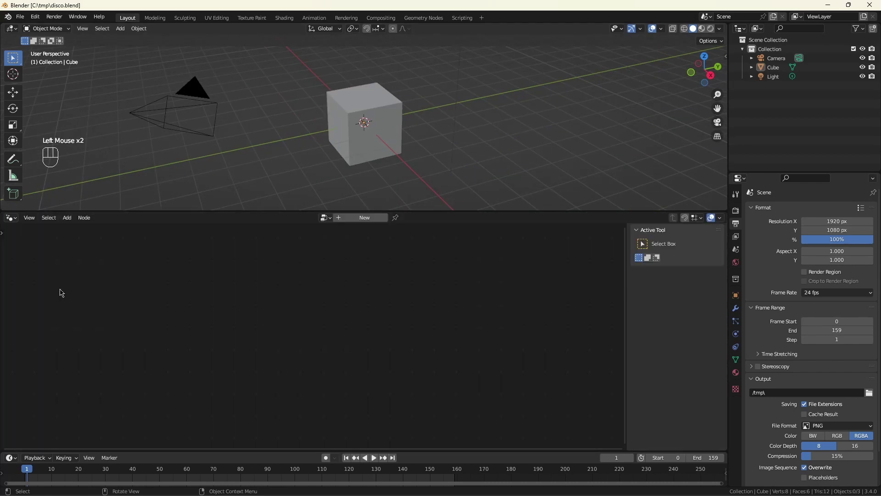
Step: Create a geometry node tree named Room that outputs a 30×50×30 m cube
{"action": "double_click", "coordinate": [359, 218]}
{"action": "key", "text": "o"}
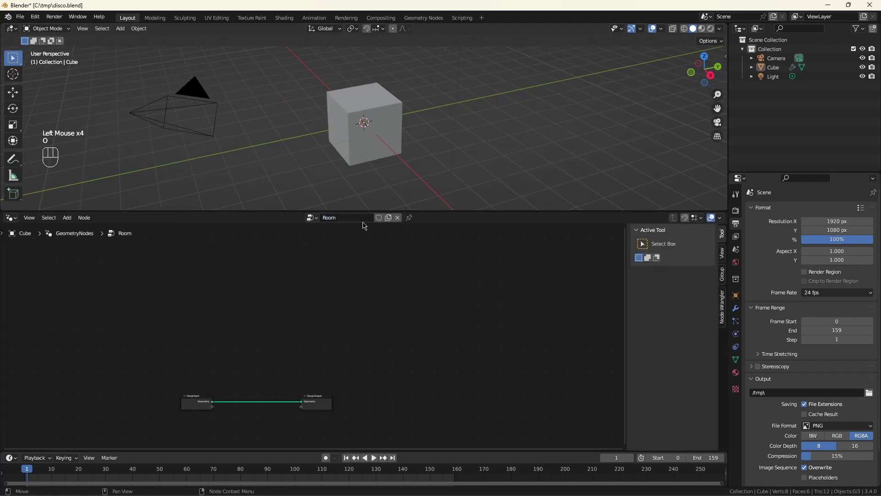
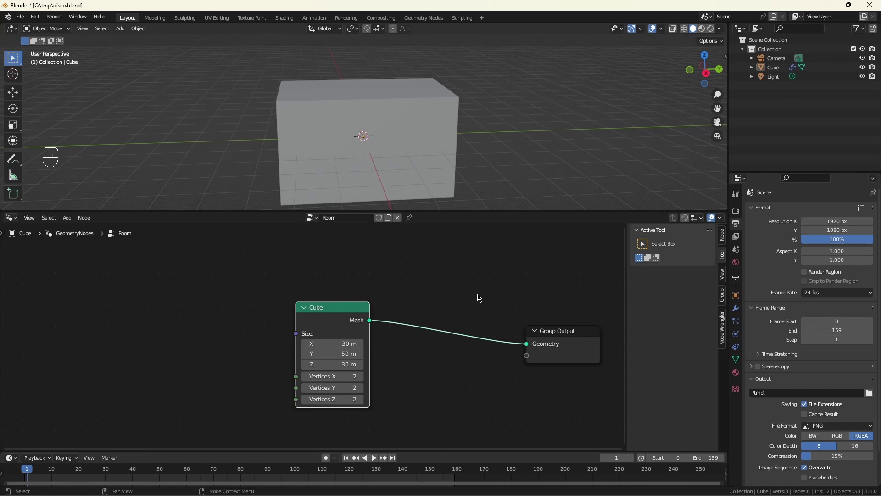
{"action": "left_click", "coordinate": [445, 401]}
Step: Delete the box face whose Index equals 5 via Delete Geometry fed by an Equal comparison
{"action": "middle_click", "coordinate": [445, 400]}
{"action": "key", "text": "shift+a"}
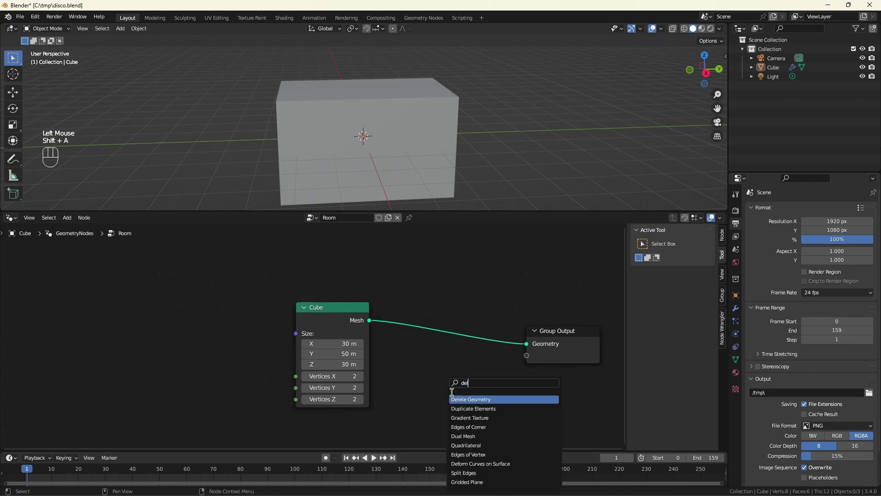
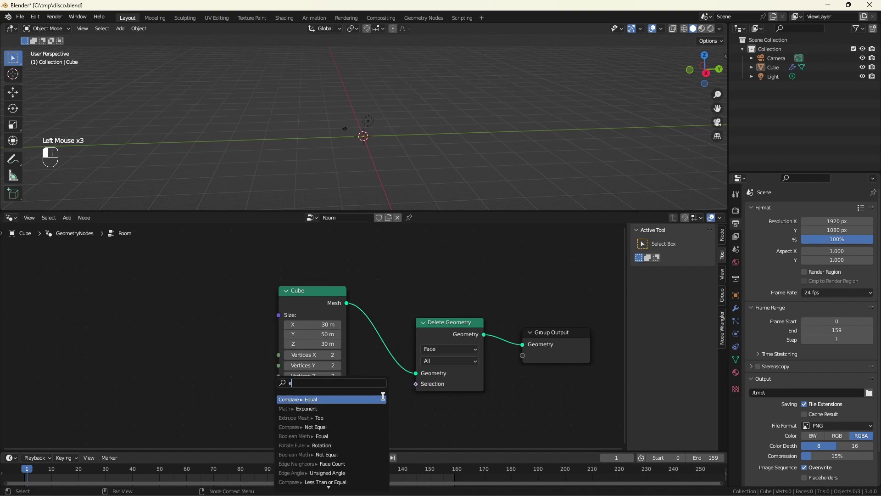
{"action": "scroll", "scroll_direction": "down", "scroll_amount": 3}
{"action": "scroll", "scroll_direction": "up", "scroll_amount": 3}
{"action": "left_click", "coordinate": [316, 390]}
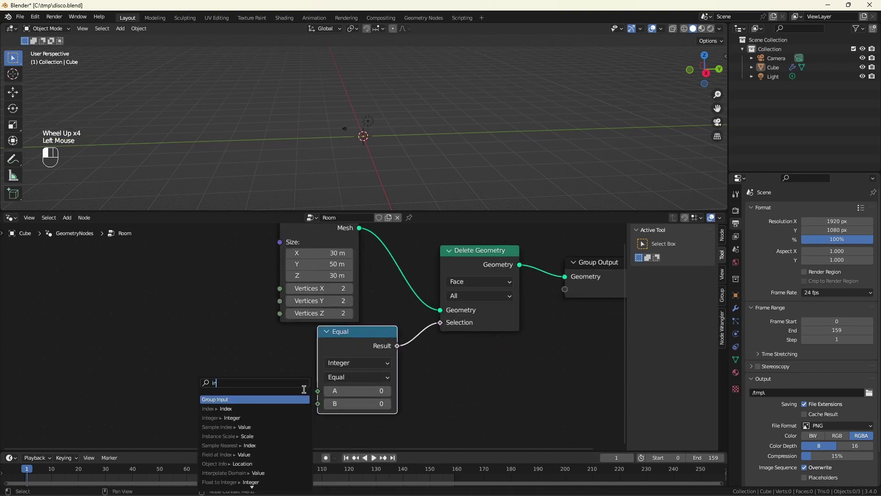
{"action": "left_click", "coordinate": [389, 406]}
{"action": "left_click", "coordinate": [389, 405]}
{"action": "double_click", "coordinate": [389, 405]}
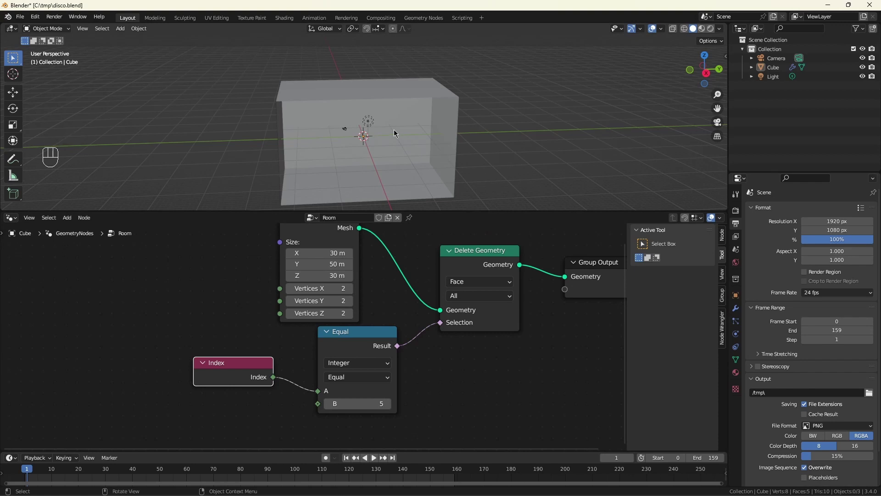
{"action": "middle_click", "coordinate": [333, 116]}
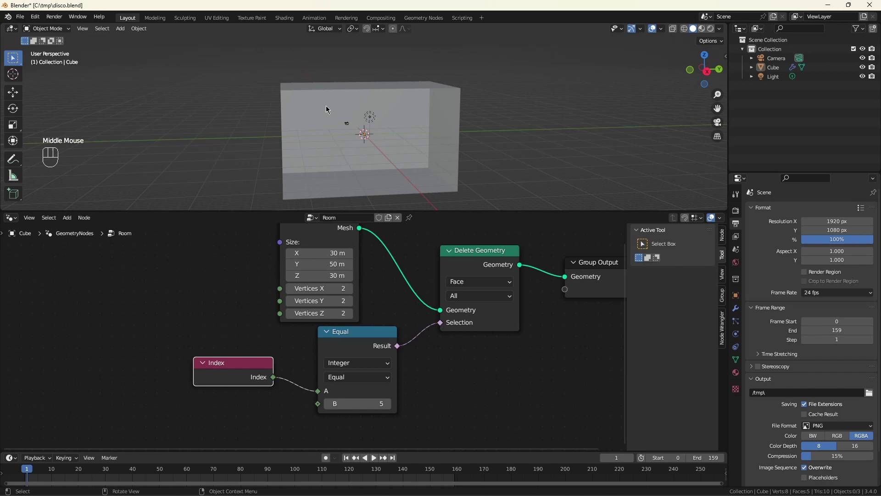
{"action": "key", "text": "ctrl+alt+KP_0"}
{"action": "scroll", "scroll_direction": "down", "scroll_amount": 3}
{"action": "middle_click", "coordinate": [344, 96]}
{"action": "scroll", "scroll_direction": "up", "scroll_amount": 3}
{"action": "scroll", "scroll_direction": "down", "scroll_amount": 3}
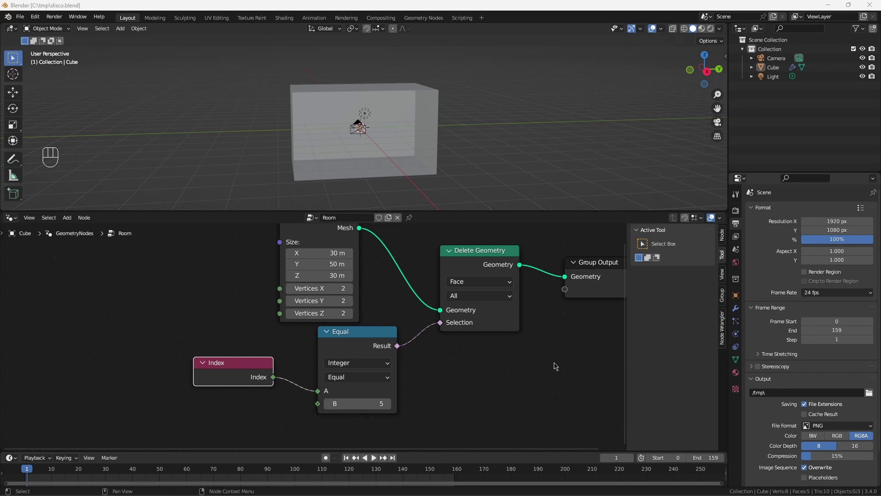
{"action": "left_click", "coordinate": [785, 61]}
{"action": "left_click", "coordinate": [736, 333]}
{"action": "left_click", "coordinate": [831, 310]}
{"action": "key", "text": "0"}
{"action": "left_click", "coordinate": [380, 126]}
{"action": "key", "text": "KP_0"}
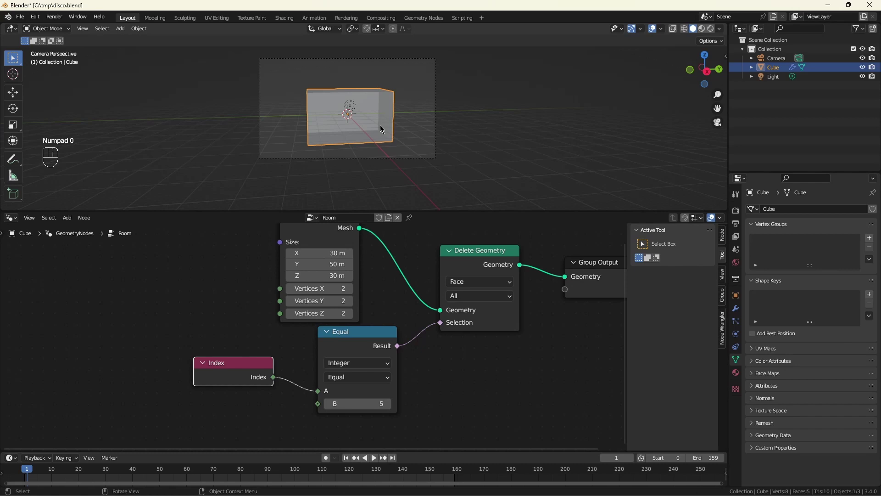
{"action": "middle_click", "coordinate": [468, 176]}
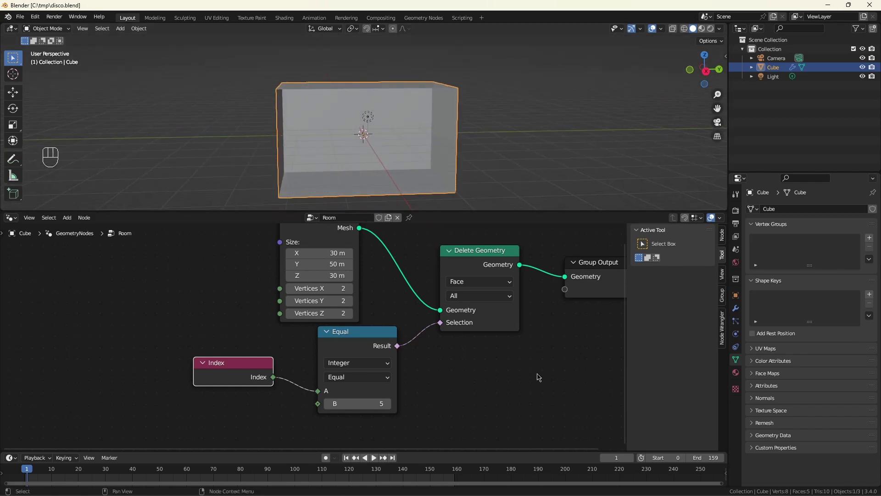
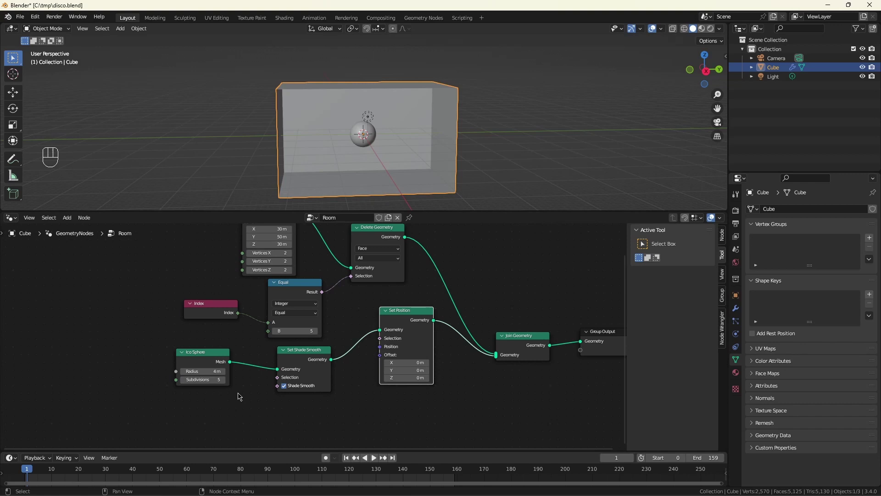
Step: Offset the smooth 4 m ico sphere to about (-18, 12, 10) m inside the room
{"action": "left_click", "coordinate": [418, 362]}
{"action": "left_click", "coordinate": [418, 367]}
{"action": "left_click", "coordinate": [421, 378]}
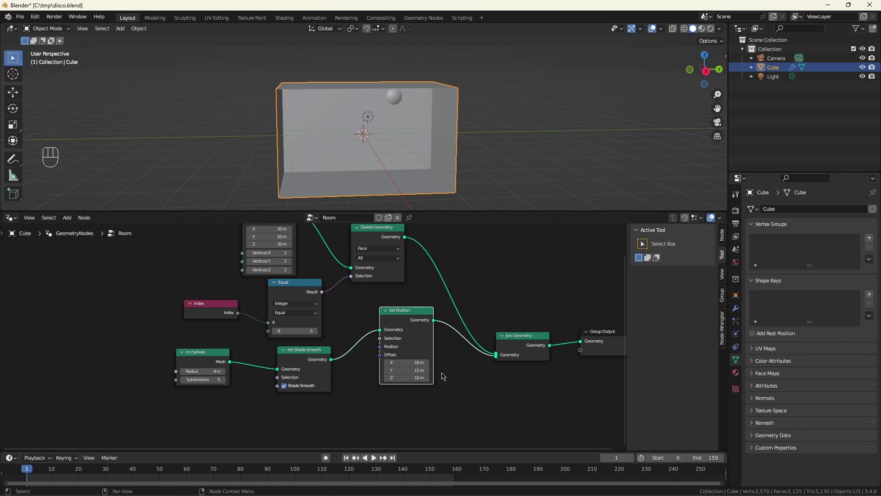
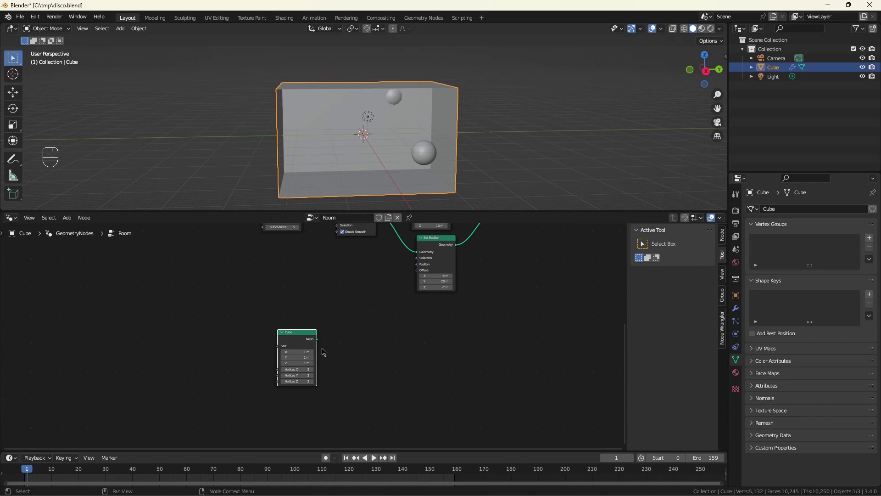
Step: Add a 5 m cube offset to -7, -20, -12 m, duplicate its Set Position and join both in
{"action": "left_click", "coordinate": [317, 341]}
{"action": "scroll", "scroll_direction": "up", "scroll_amount": 3}
{"action": "left_click", "coordinate": [384, 343]}
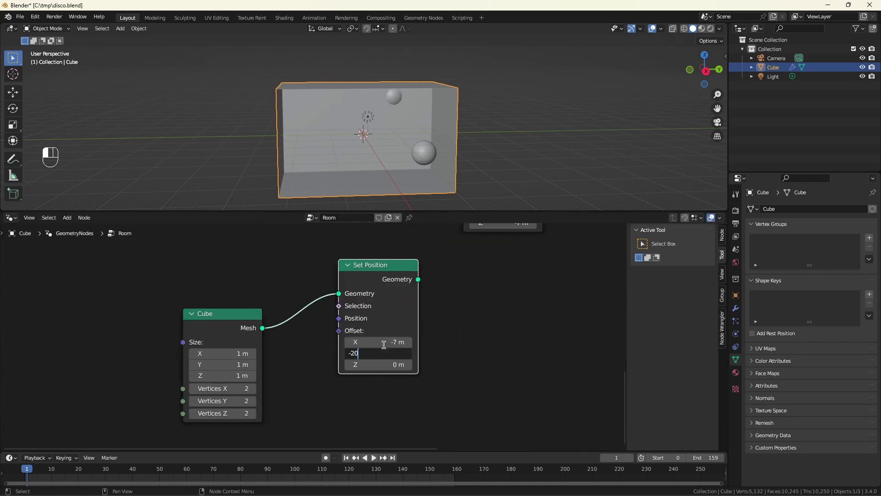
{"action": "key", "text": "ctrl+z"}
{"action": "key", "text": "ctrl+shift+d"}
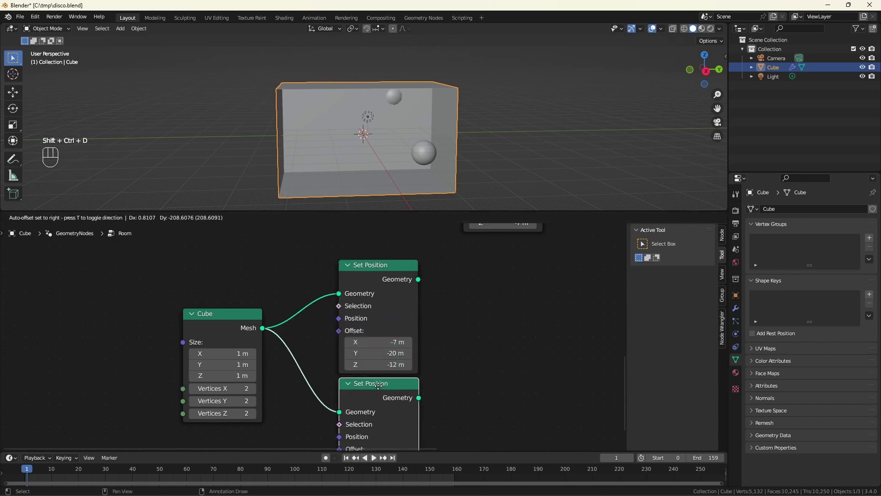
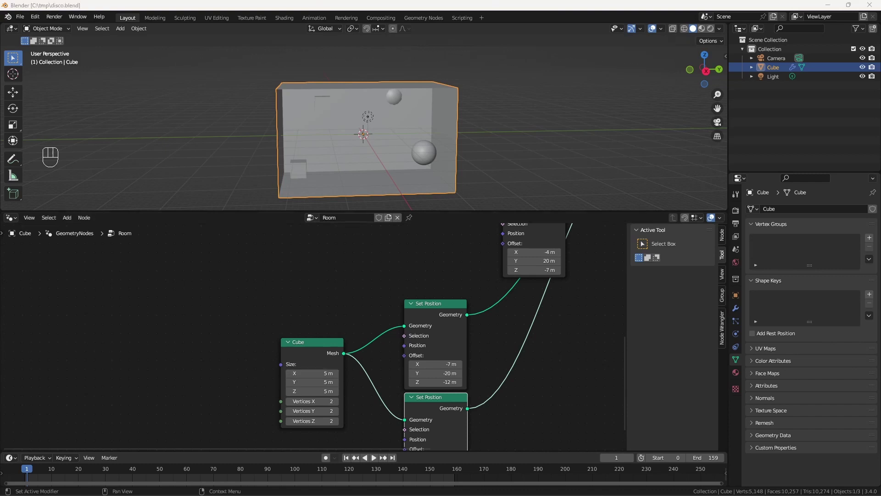
{"action": "left_click", "coordinate": [780, 70]}
Step: Rename the box object to Room and add a spot light to the scene
{"action": "key", "text": "o"}
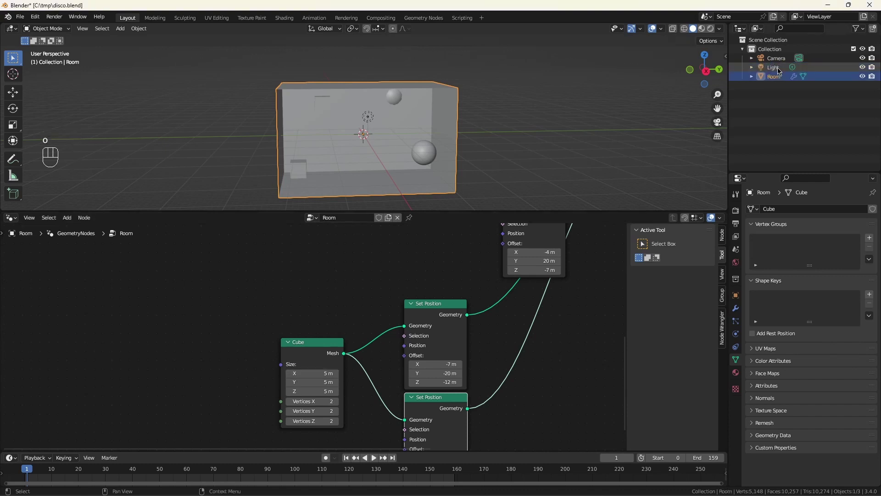
{"action": "left_click", "coordinate": [546, 117]}
{"action": "key", "text": "shift+a"}
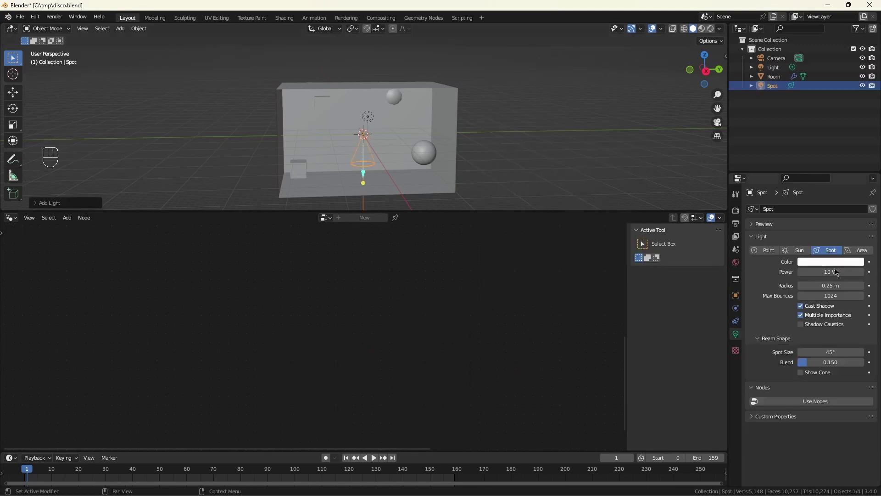
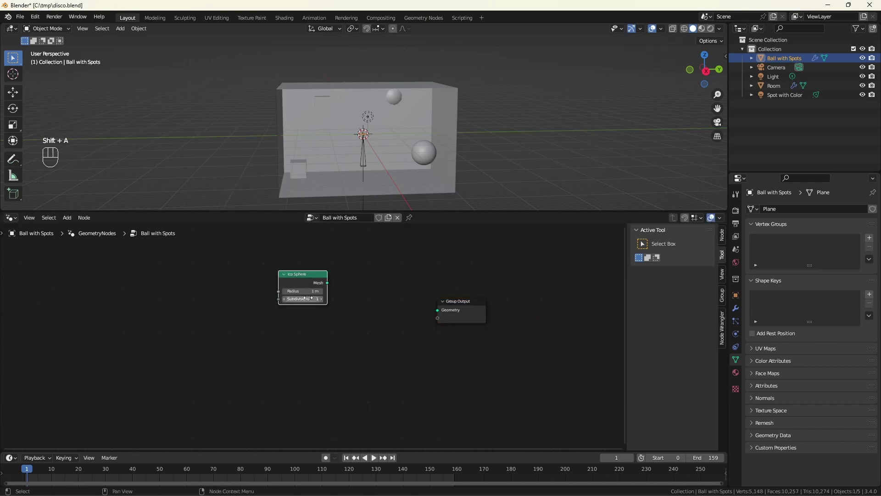
Step: Feed a 2.2 m ico sphere into the Ball with Spots tree's output and add Instance on Points
{"action": "left_click_drag", "start_coordinate": [476, 325], "coordinate": [446, 313]}
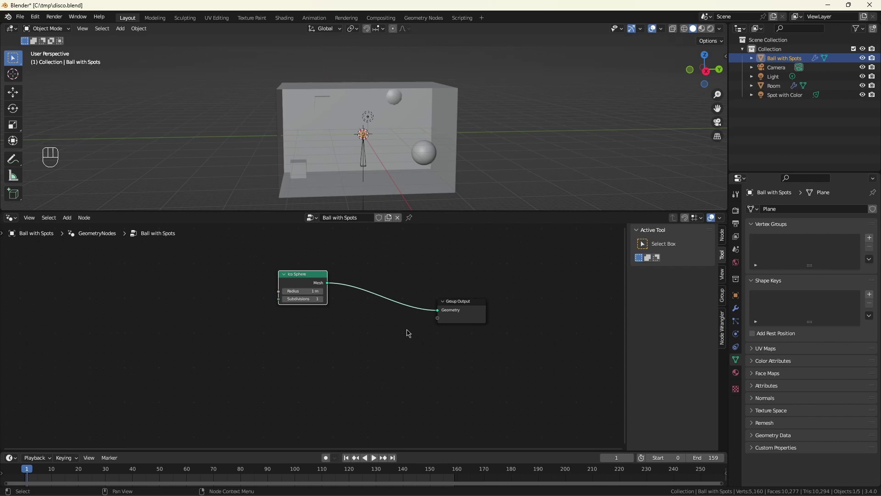
{"action": "left_click", "coordinate": [311, 287]}
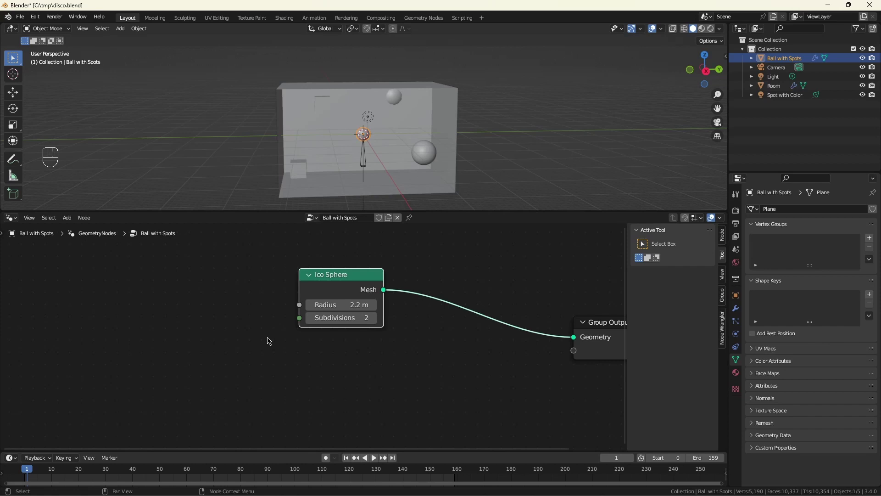
{"action": "left_click", "coordinate": [247, 310]}
Step: Instance the Spot with Color light on every ico sphere point using Object Info with As Instance
{"action": "key", "text": "shift+a"}
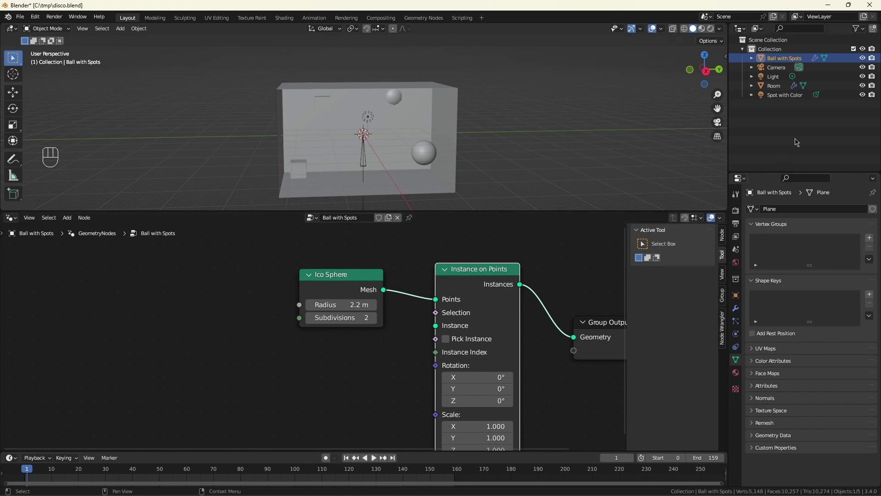
{"action": "left_click", "coordinate": [779, 96]}
{"action": "scroll", "scroll_direction": "down", "scroll_amount": 3}
{"action": "left_click_drag", "start_coordinate": [316, 408], "coordinate": [394, 323]}
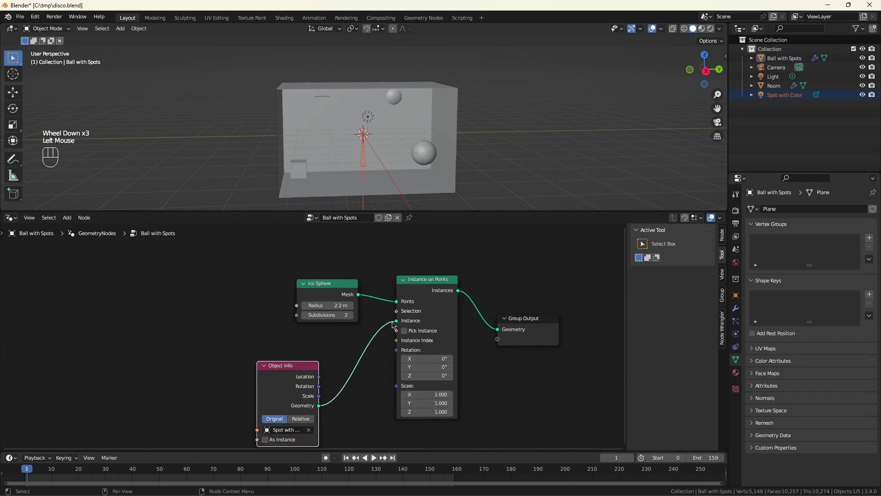
{"action": "scroll", "scroll_direction": "down", "scroll_amount": 3}
{"action": "scroll", "scroll_direction": "up", "scroll_amount": 3}
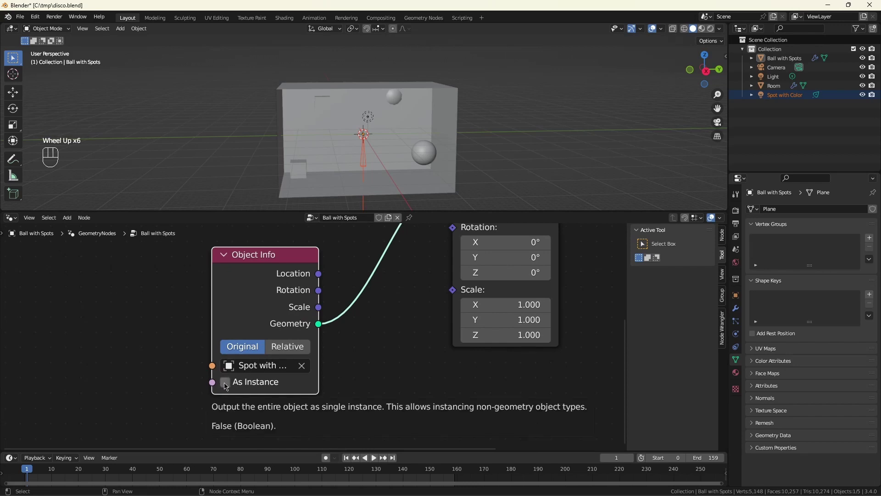
{"action": "left_click", "coordinate": [226, 384]}
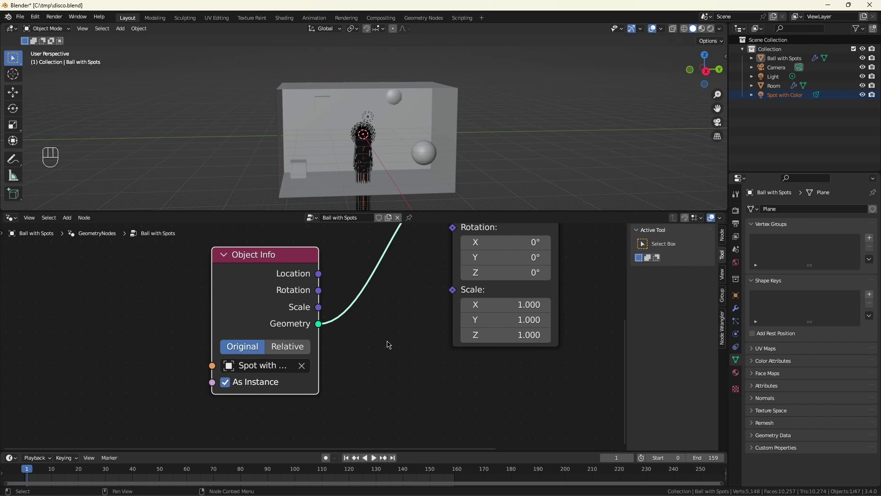
{"action": "scroll", "scroll_direction": "down", "scroll_amount": 3}
{"action": "middle_click", "coordinate": [410, 379]}
Step: Rotate the instances with Align Euler to Vector on the Z axis driven by the sphere normals
{"action": "left_click", "coordinate": [285, 383]}
{"action": "key", "text": "shift+a"}
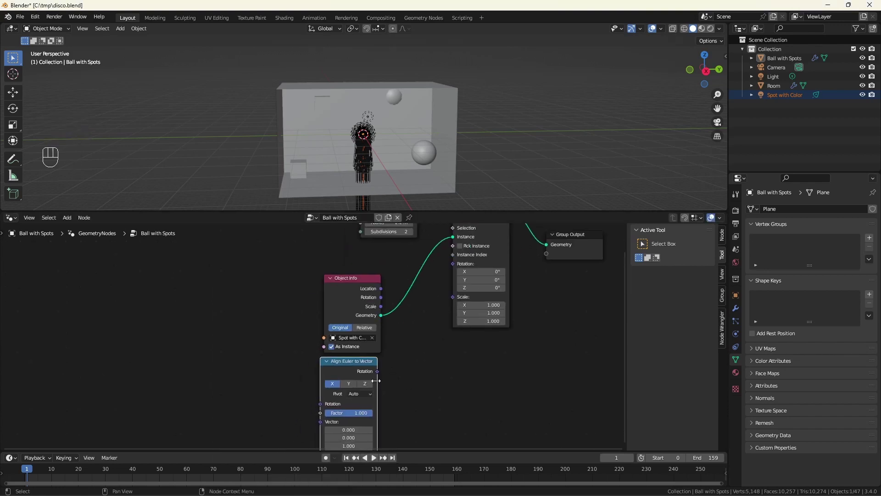
{"action": "left_click_drag", "start_coordinate": [375, 370], "coordinate": [438, 290]}
{"action": "scroll", "scroll_direction": "down", "scroll_amount": 3}
{"action": "scroll", "scroll_direction": "up", "scroll_amount": 3}
{"action": "left_click", "coordinate": [381, 364]}
Step: Unlink the rotation to compare the result, then reconnect the alignment rotation to the instances
{"action": "left_click", "coordinate": [327, 408]}
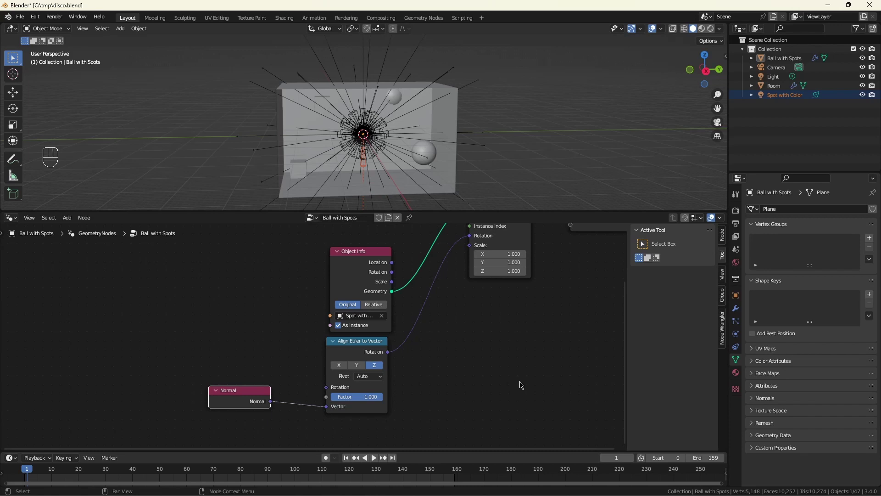
{"action": "key", "text": "ctrl+z"}
{"action": "right_click", "coordinate": [414, 300]}
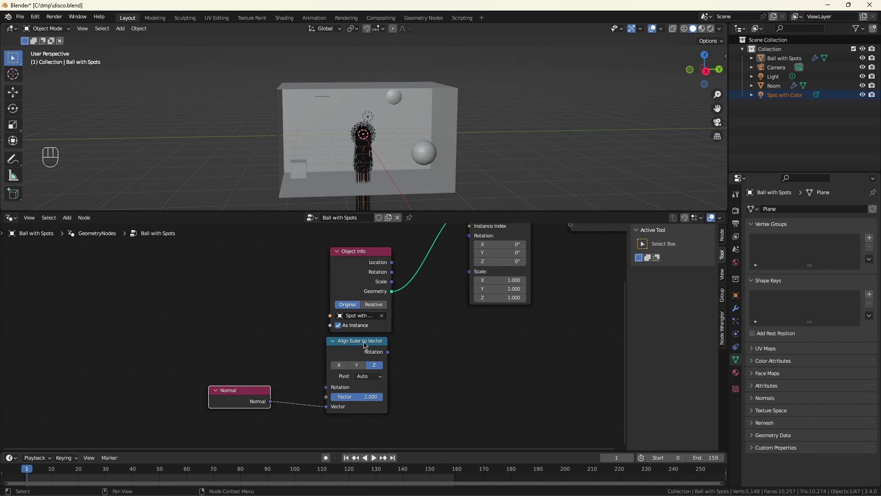
{"action": "left_click", "coordinate": [364, 343]}
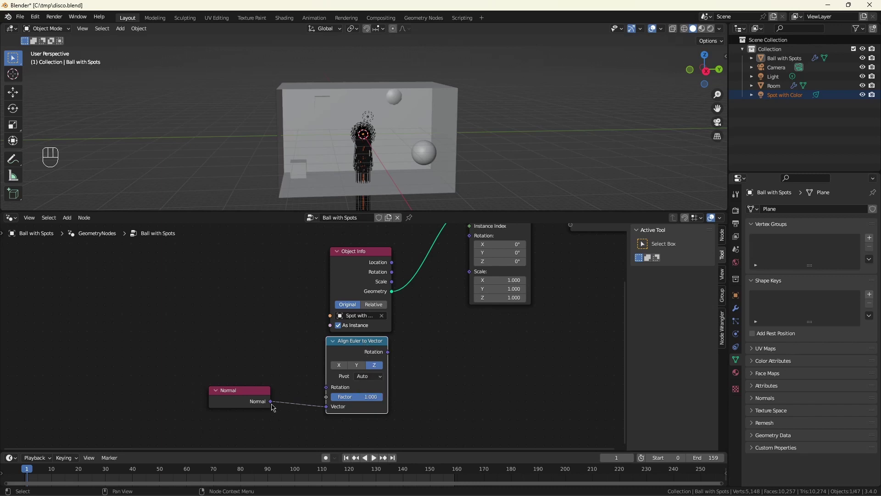
{"action": "left_click_drag", "start_coordinate": [385, 352], "coordinate": [474, 279]}
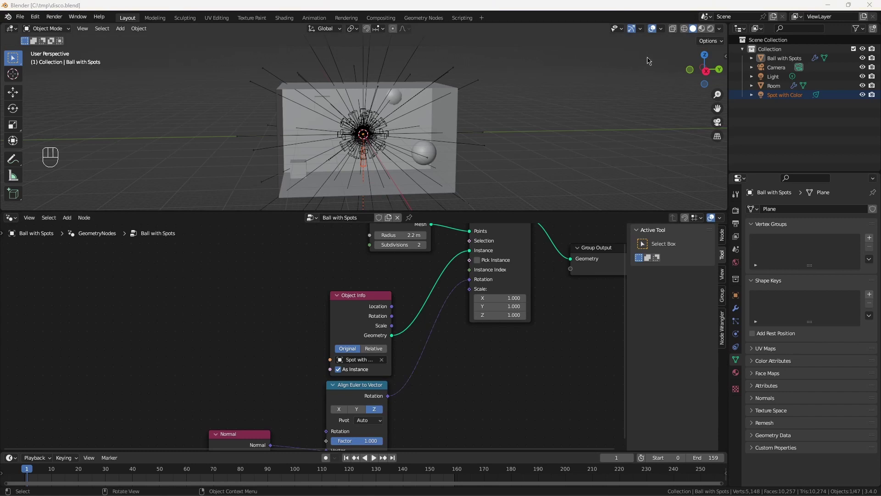
Step: Switch the 3D viewport to Rendered shading to see the spotlights in the room
{"action": "left_click", "coordinate": [705, 32]}
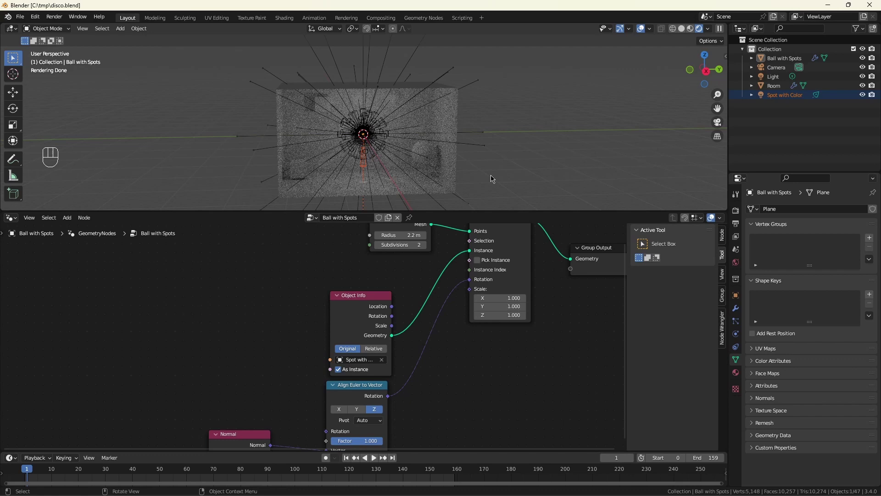
{"action": "left_click", "coordinate": [564, 374]}
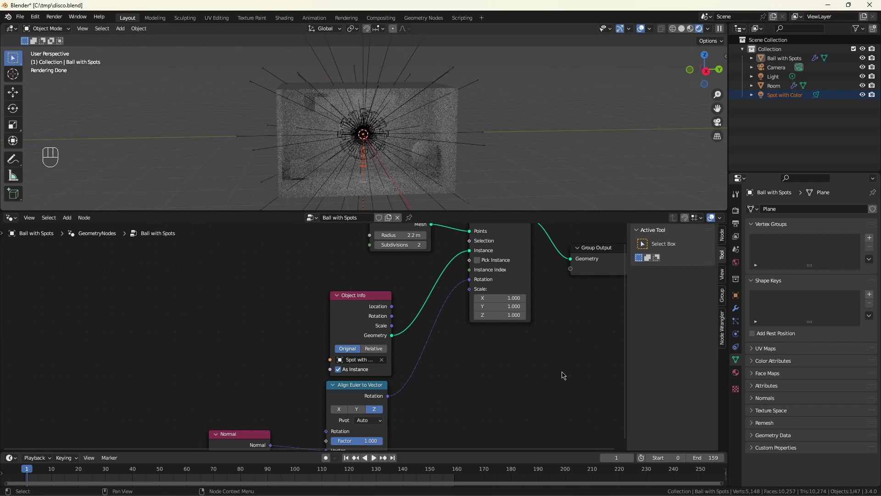
Step: Enable shader nodes on Spot with Color and set its Emission colour to red
{"action": "left_click", "coordinate": [778, 98]}
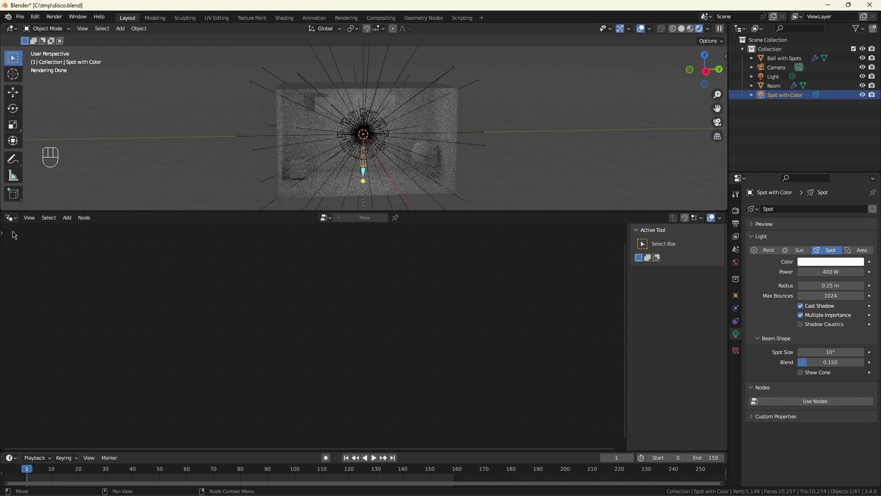
{"action": "left_click_drag", "start_coordinate": [12, 219], "coordinate": [27, 304]}
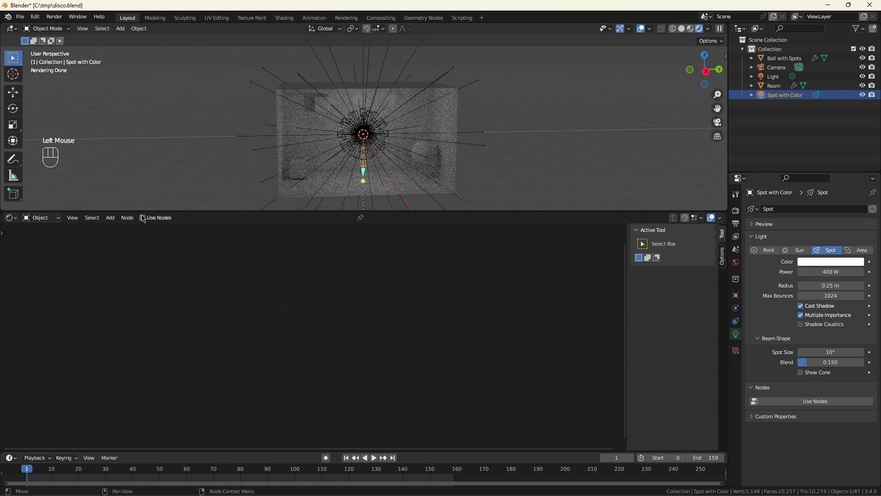
{"action": "left_click", "coordinate": [145, 221]}
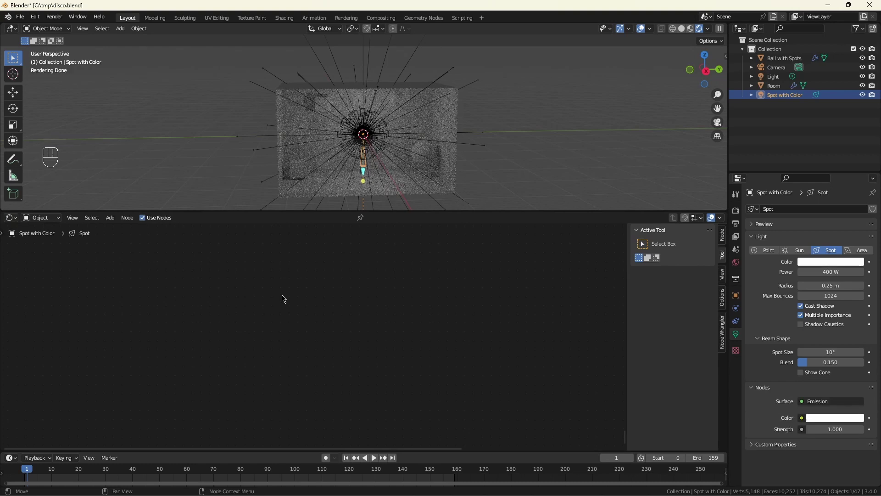
{"action": "left_click", "coordinate": [284, 295]}
{"action": "key", "text": "a"}
{"action": "key", "text": "KP_Decimal"}
{"action": "scroll", "scroll_direction": "down", "scroll_amount": 3}
{"action": "middle_click", "coordinate": [287, 295]}
{"action": "scroll", "scroll_direction": "up", "scroll_amount": 3}
{"action": "left_click", "coordinate": [317, 308]}
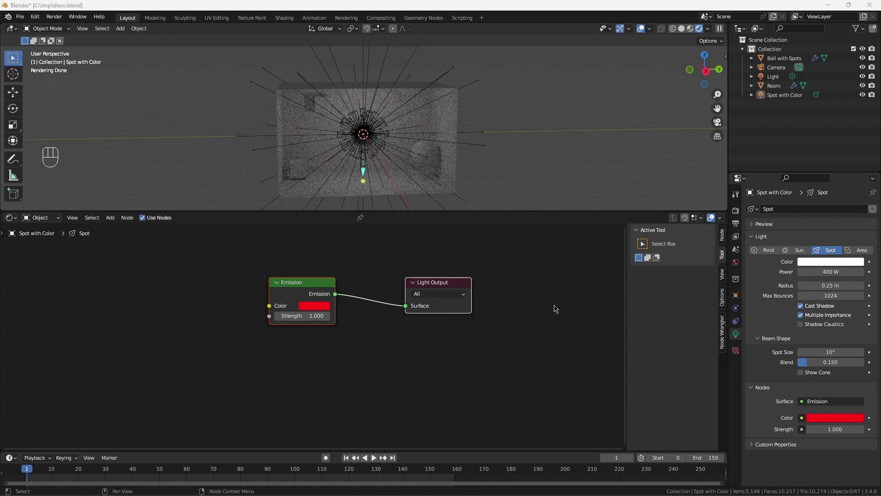
Step: Delete the default Light, raise the spotlight power to 4000 W and hide the template spotlight
{"action": "left_click", "coordinate": [780, 80]}
{"action": "right_click", "coordinate": [779, 79]}
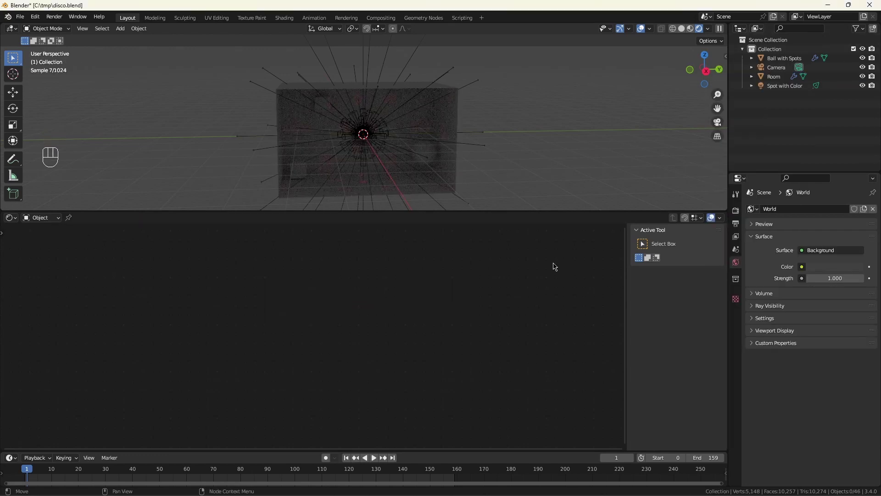
{"action": "left_click", "coordinate": [788, 88]}
{"action": "left_click", "coordinate": [825, 271]}
{"action": "key", "text": "0"}
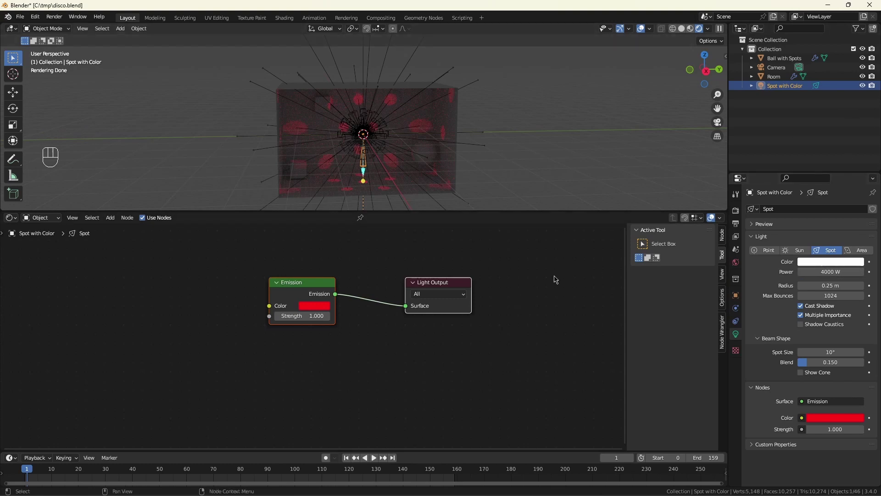
{"action": "left_click", "coordinate": [862, 87]}
{"action": "left_click", "coordinate": [515, 315]}
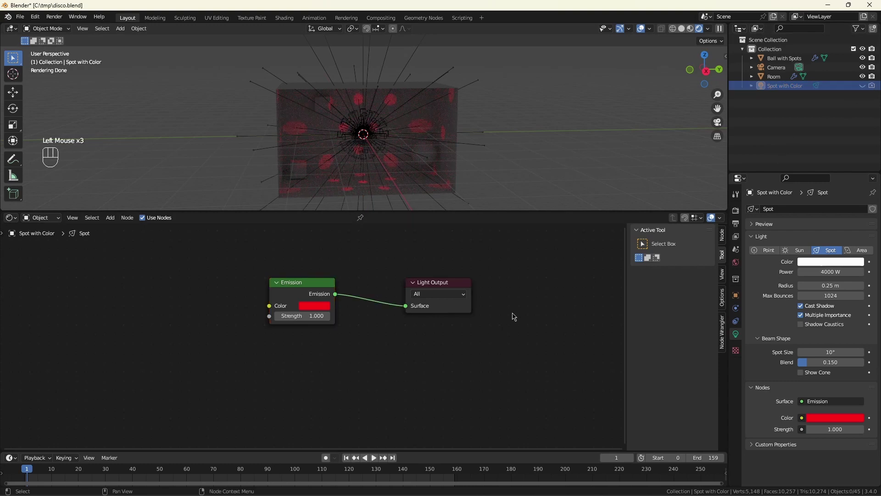
Step: Add an Object Info node beside the spotlight material nodes
{"action": "middle_click", "coordinate": [272, 358]}
{"action": "left_click", "coordinate": [347, 349]}
{"action": "key", "text": "shift+a"}
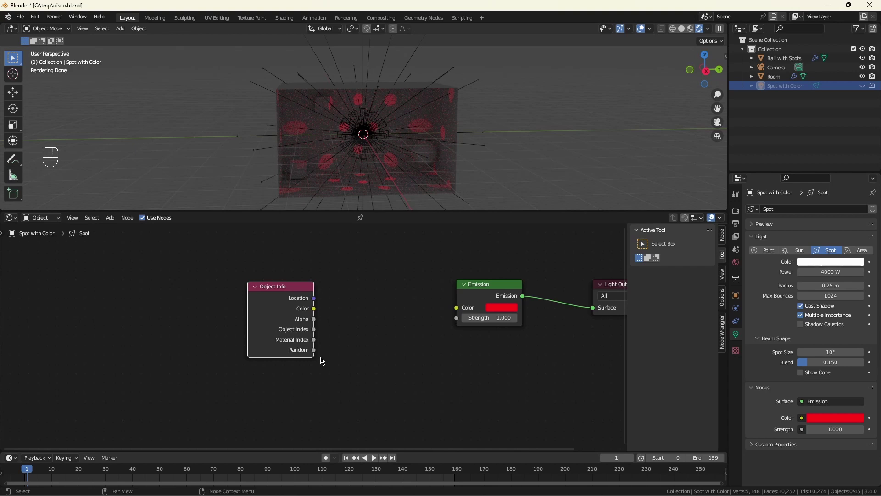
{"action": "left_click", "coordinate": [290, 288]}
Step: Drive a red-to-white ColorRamp from Random and feed its colour into Emission
{"action": "left_click_drag", "start_coordinate": [252, 348], "coordinate": [370, 304]}
{"action": "left_click_drag", "start_coordinate": [400, 293], "coordinate": [459, 342]}
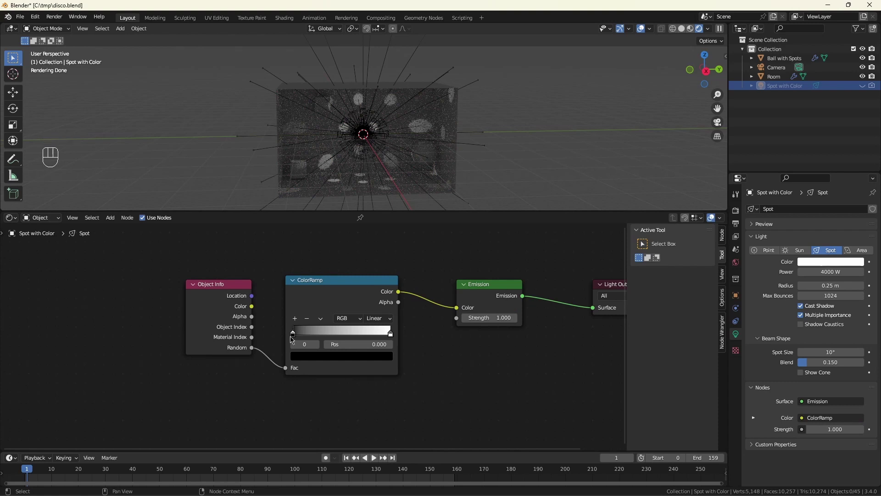
{"action": "double_click", "coordinate": [326, 355]}
{"action": "scroll", "scroll_direction": "up", "scroll_amount": 3}
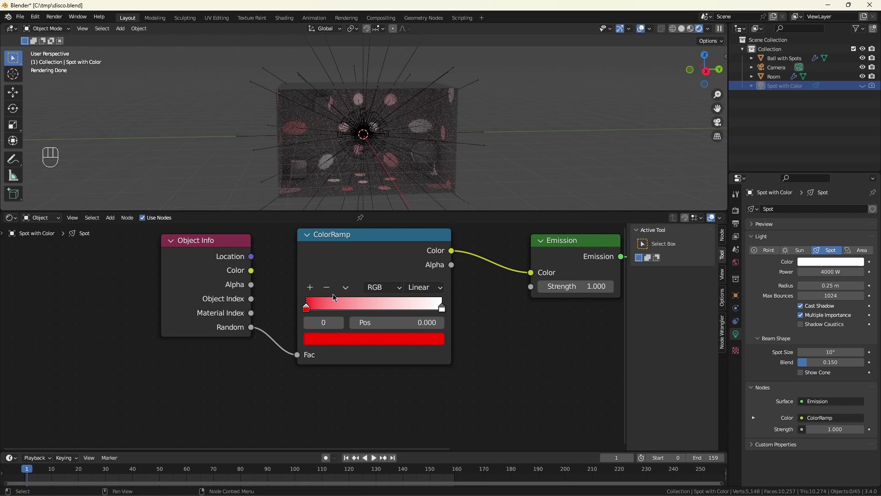
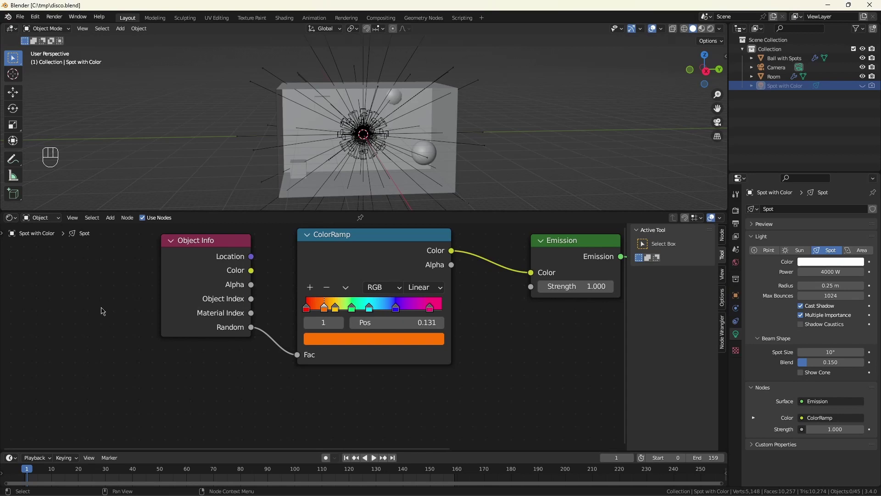
Step: Select the Ball with Spots object and bring its geometry node tree into view
{"action": "left_click", "coordinate": [8, 216]}
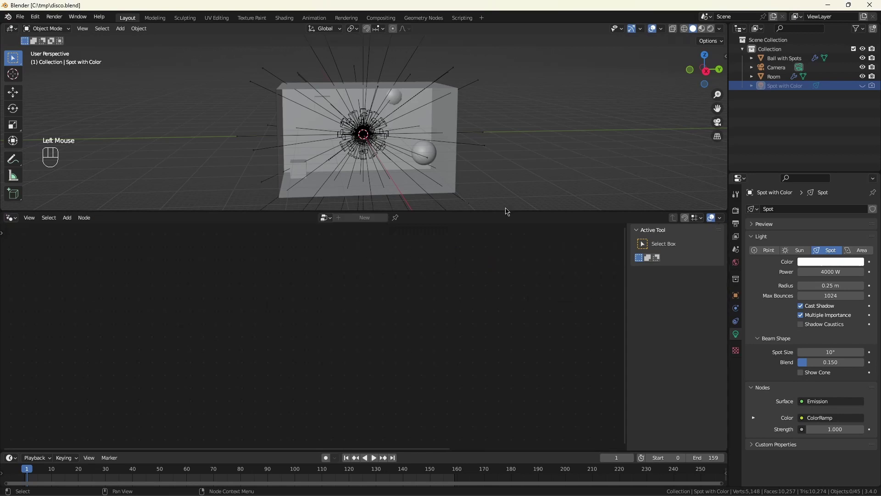
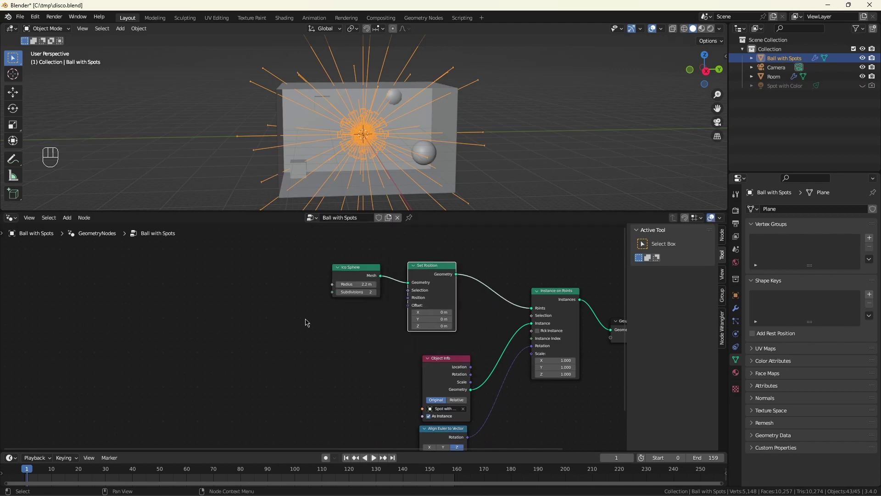
{"action": "scroll", "scroll_direction": "up", "scroll_amount": 3}
{"action": "left_click", "coordinate": [382, 347]}
{"action": "left_click_drag", "start_coordinate": [443, 291], "coordinate": [366, 323]}
{"action": "left_click_drag", "start_coordinate": [317, 351], "coordinate": [278, 349]}
Step: Insert a Set Position with Vector Rotate on the sphere points, undoing a misplaced link
{"action": "scroll", "scroll_direction": "down", "scroll_amount": 3}
{"action": "scroll", "scroll_direction": "up", "scroll_amount": 3}
{"action": "scroll", "scroll_direction": "up", "scroll_amount": 3}
{"action": "left_click_drag", "start_coordinate": [351, 405], "coordinate": [267, 350]}
{"action": "left_click", "coordinate": [256, 404]}
{"action": "key", "text": "ctrl+z"}
{"action": "left_click_drag", "start_coordinate": [164, 371], "coordinate": [150, 346]}
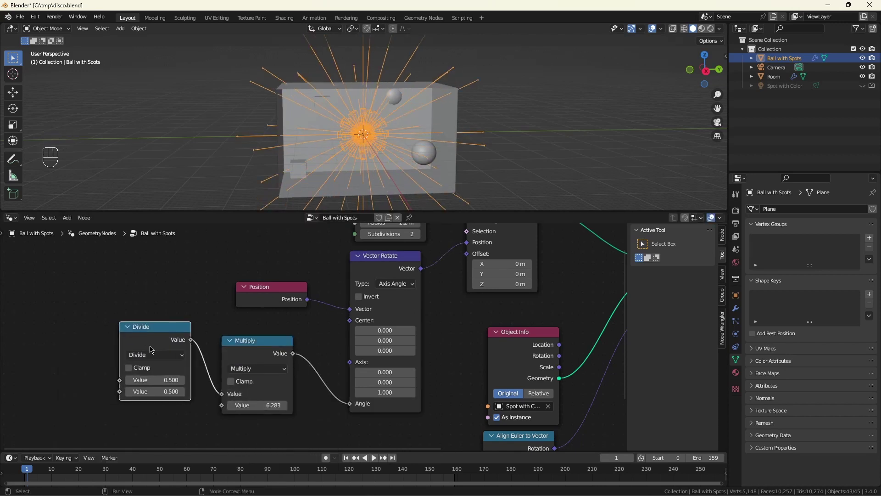
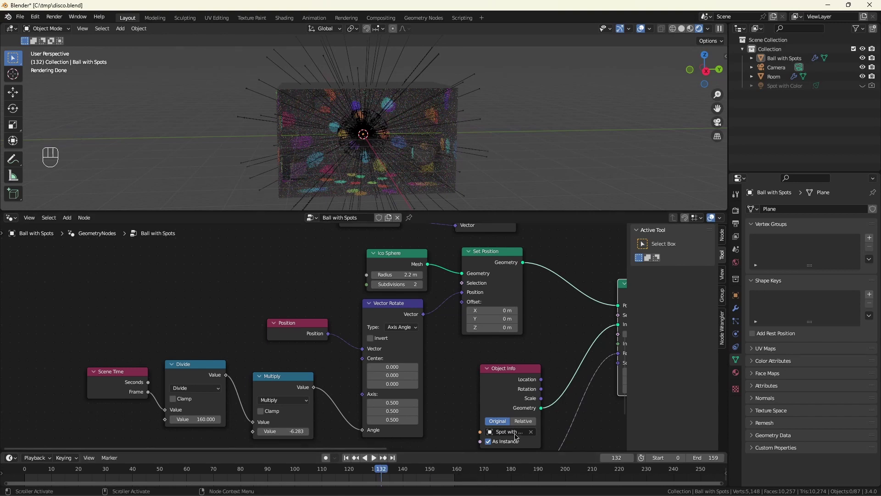
Step: Set the render output file format to FFmpeg Video in Output Properties
{"action": "left_click", "coordinate": [738, 222]}
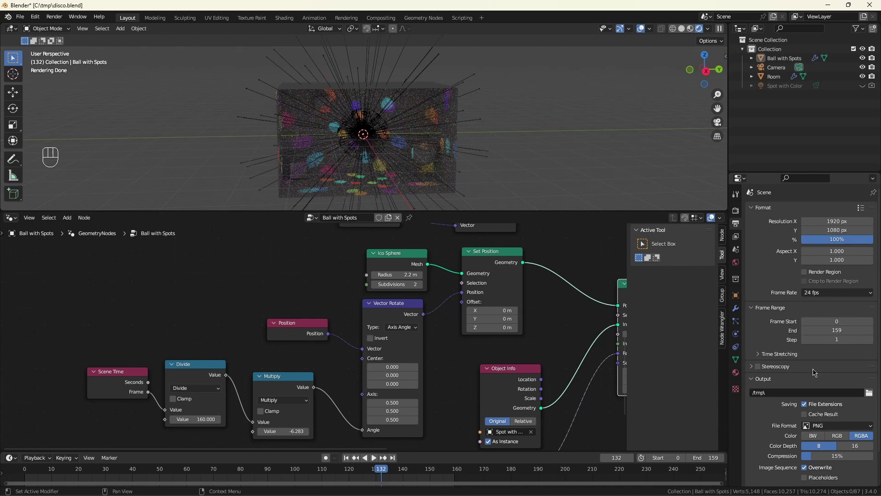
{"action": "left_click_drag", "start_coordinate": [841, 426], "coordinate": [781, 383]}
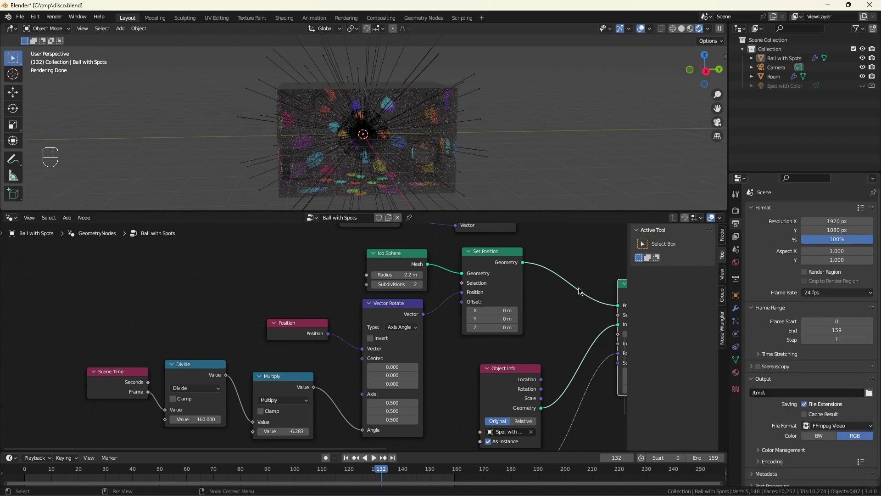
{"action": "left_click", "coordinate": [586, 270]}
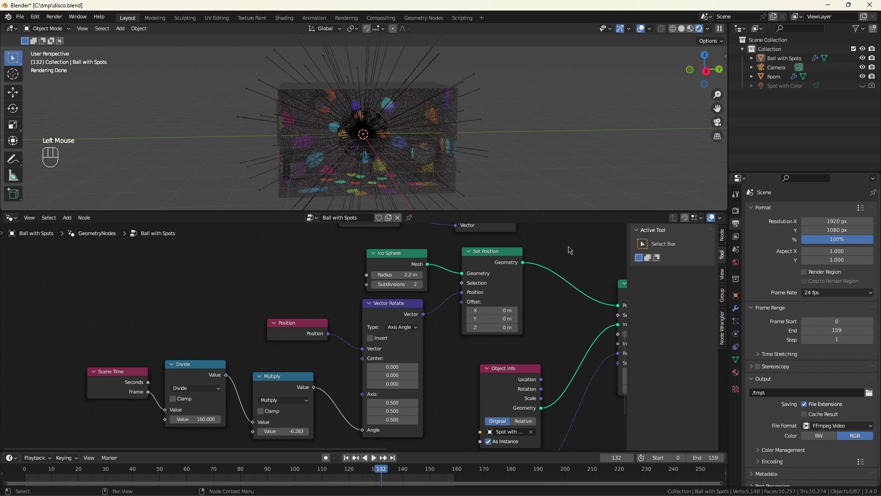
Step: Switch through side views and the view settings to frame the room through the camera
{"action": "key", "text": "3"}
{"action": "key", "text": "KP_1"}
{"action": "key", "text": "KP_3"}
{"action": "scroll", "scroll_direction": "up", "scroll_amount": 3}
{"action": "key", "text": "n"}
{"action": "double_click", "coordinate": [717, 93]}
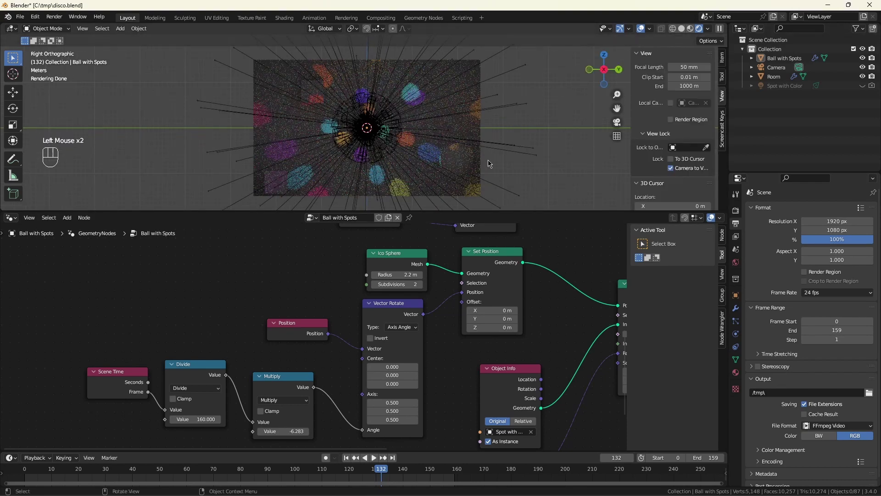